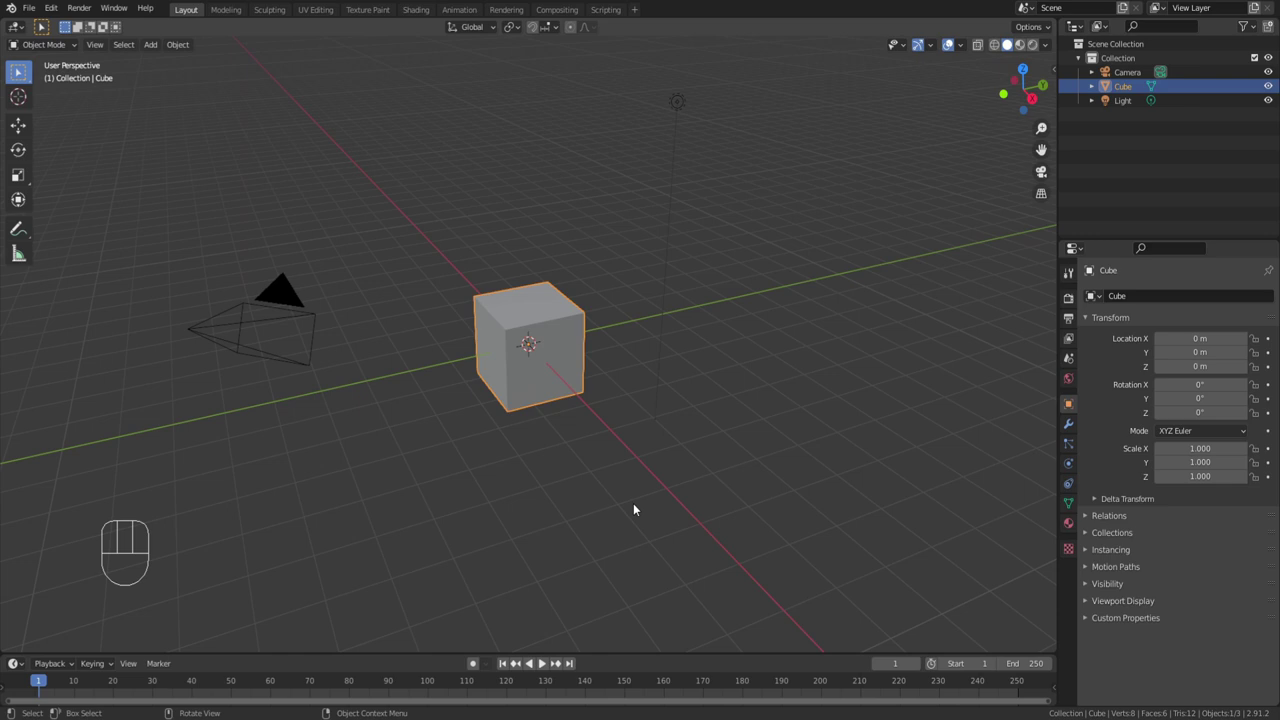
Step: Delete the default cube, camera and light, then add a spiral curve viewed from the top
key(a)
key(x)
key(shift+a)
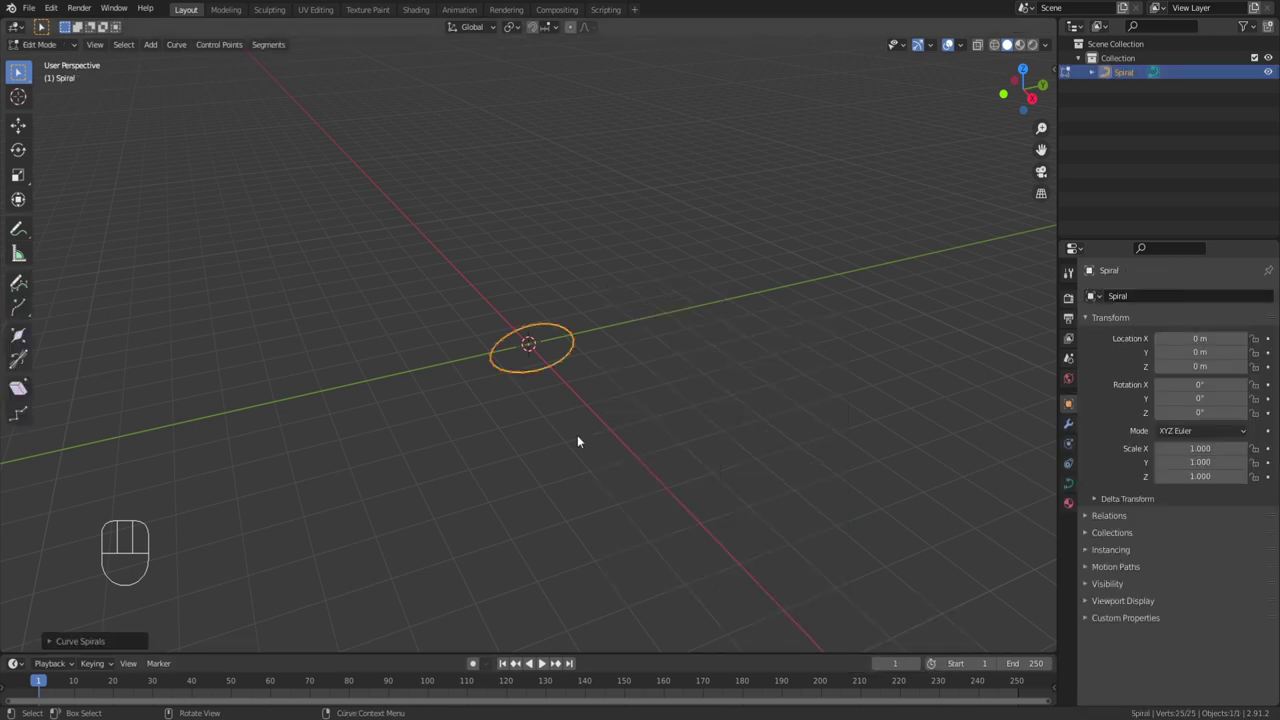
key(KP_7)
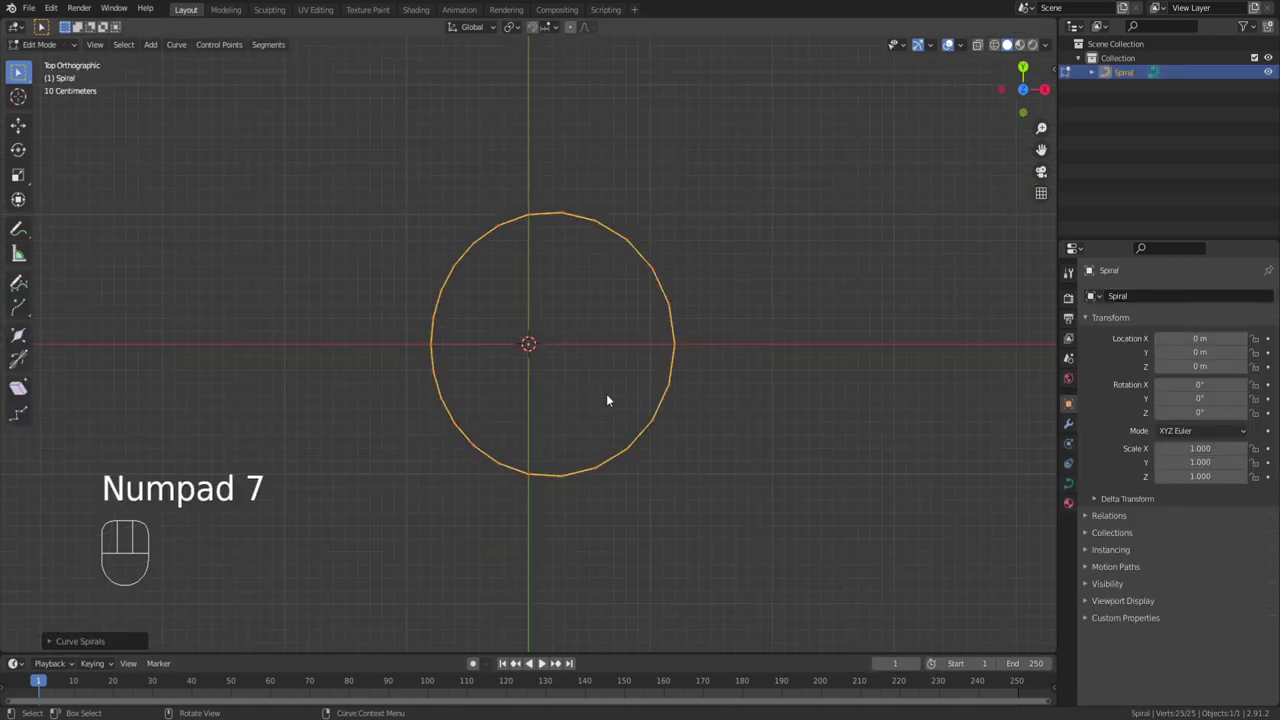
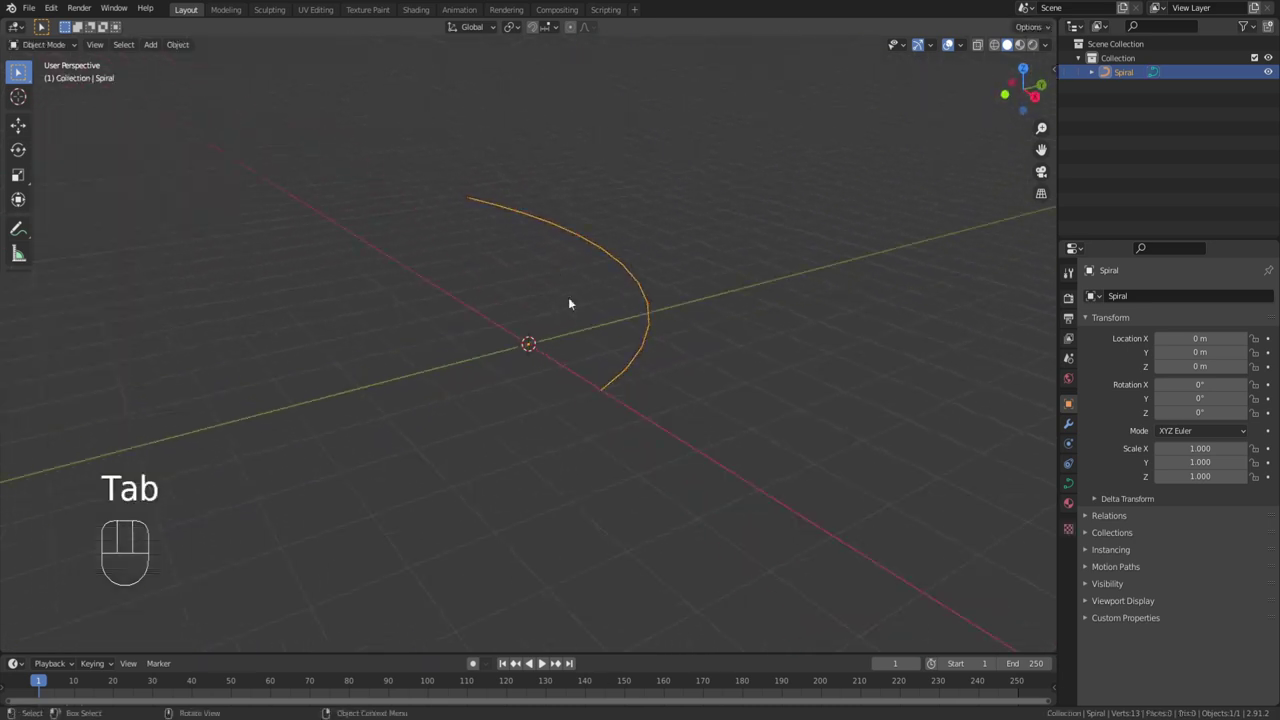
Step: Reduce the spiral to a 0.52-cycle rising arc and bring up its curve shape settings
drag(524, 309, 540, 308)
drag(572, 297, 609, 309)
click(628, 276)
drag(695, 326, 624, 317)
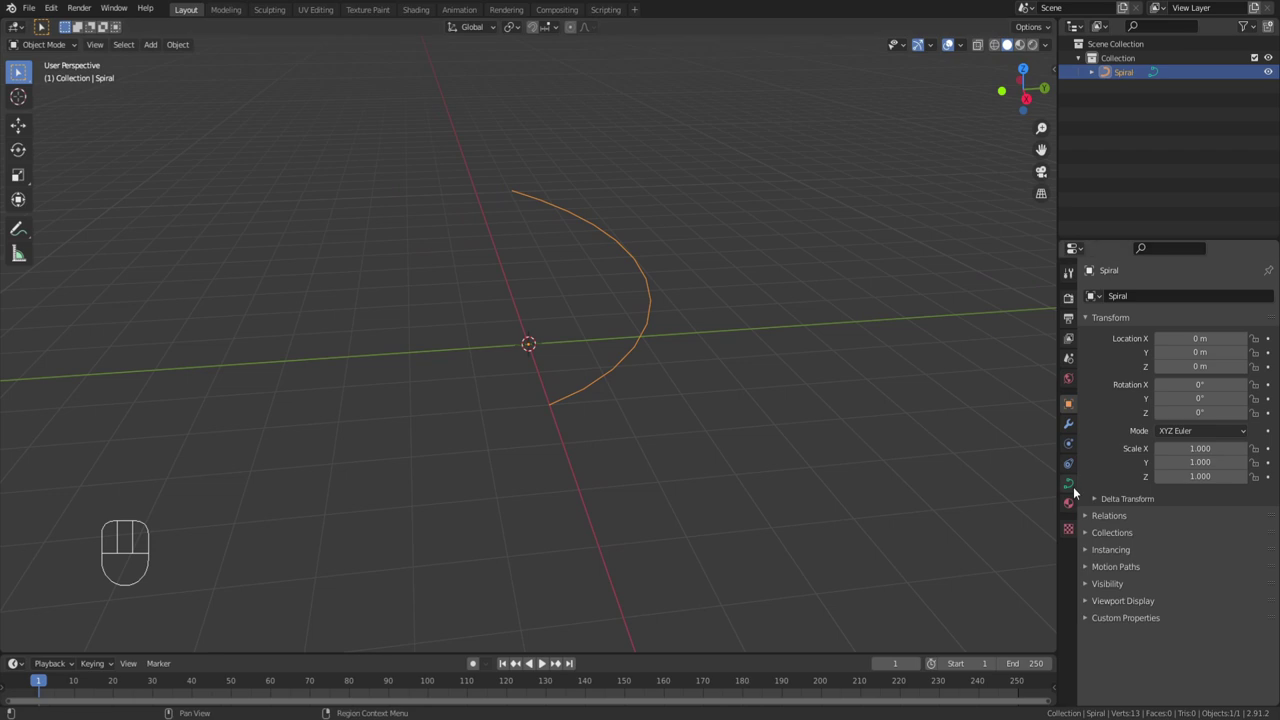
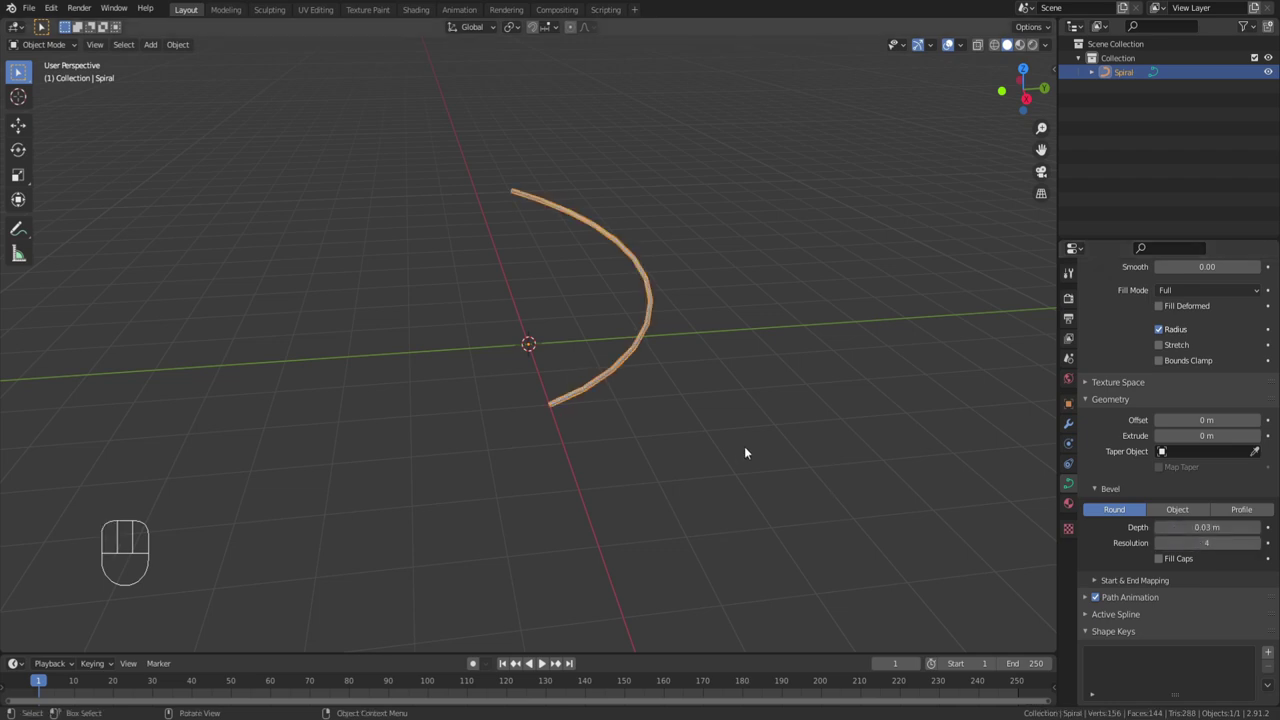
Step: Bevel the spiral into a 0.03 m tube with resolution 0, inspecting it in wireframe
drag(807, 456, 646, 400)
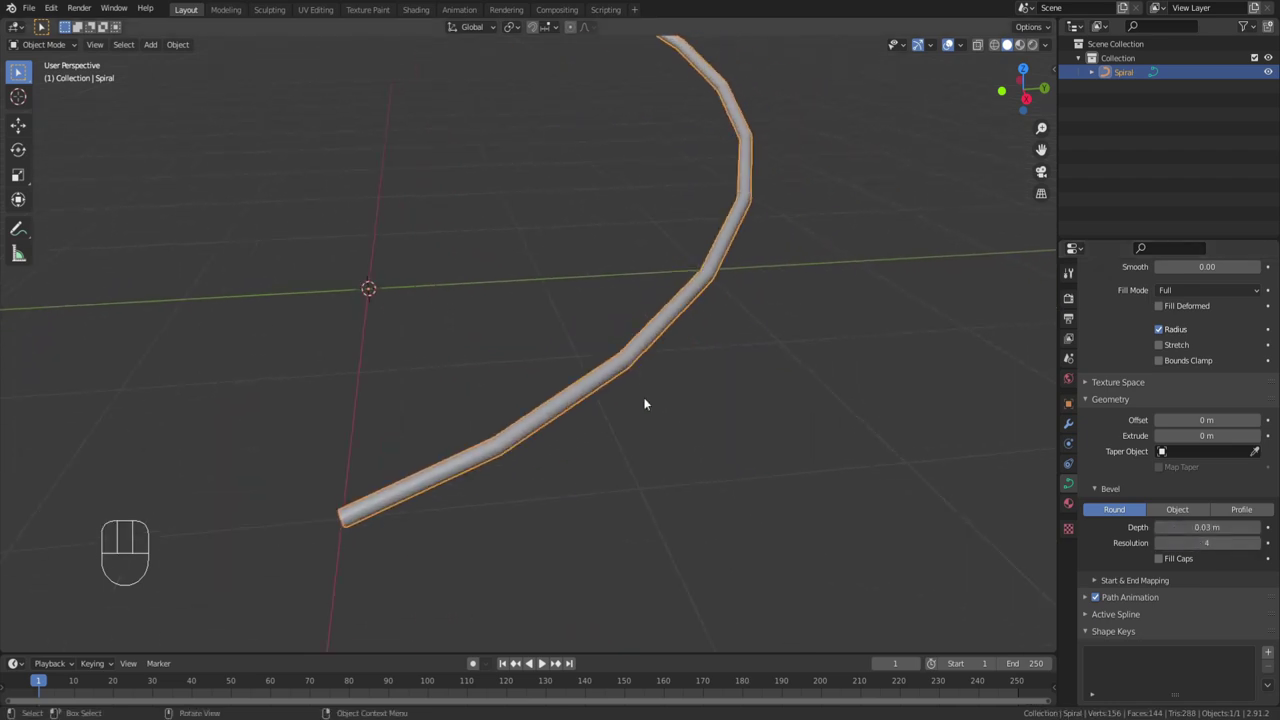
middle_click(647, 403)
drag(693, 419, 671, 364)
key(z)
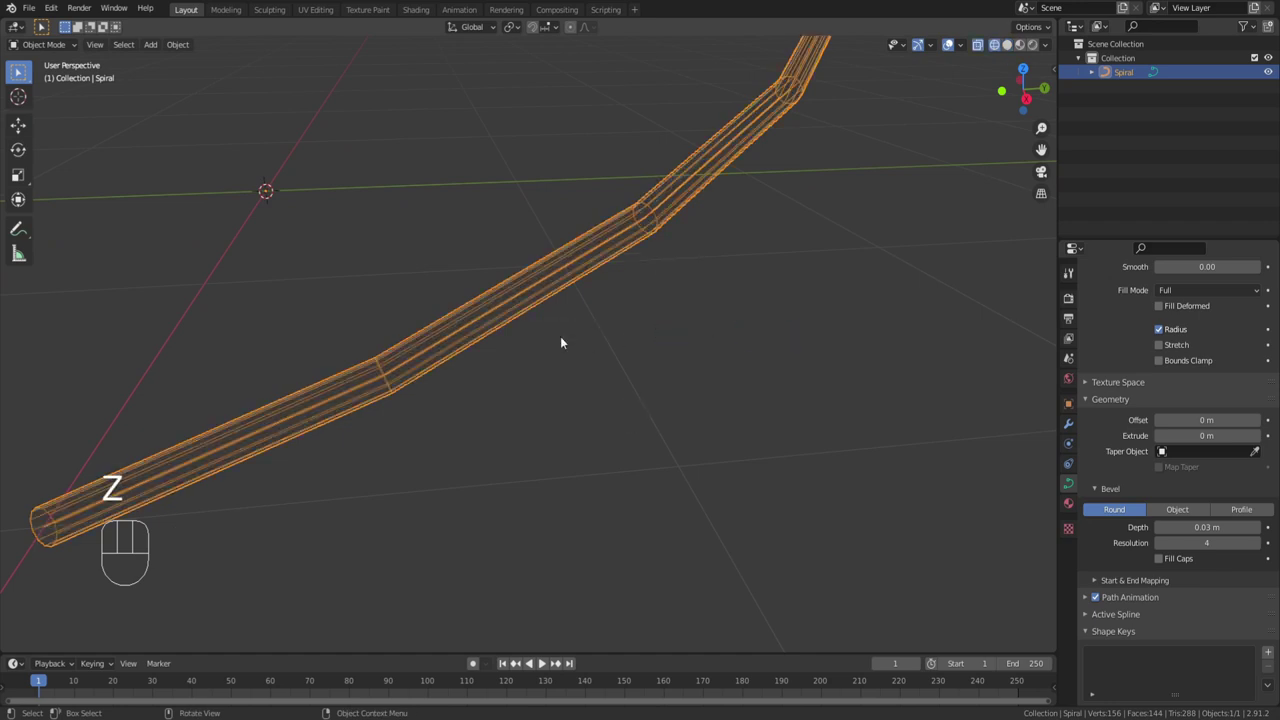
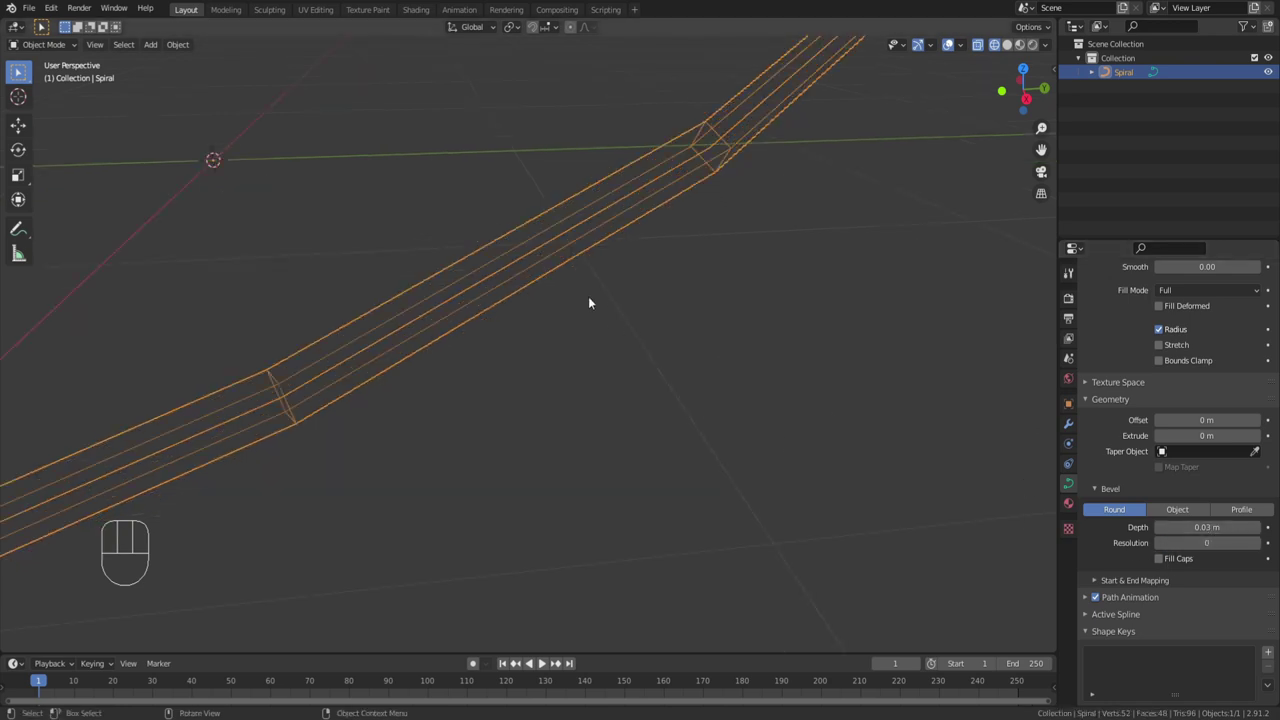
drag(658, 206, 770, 209)
drag(742, 193, 850, 310)
drag(842, 304, 783, 298)
drag(824, 321, 879, 334)
Step: Return to solid shading and add a cone mesh to shrink into a thin spike
key(z)
drag(789, 372, 773, 371)
drag(773, 363, 767, 319)
key(shift+a)
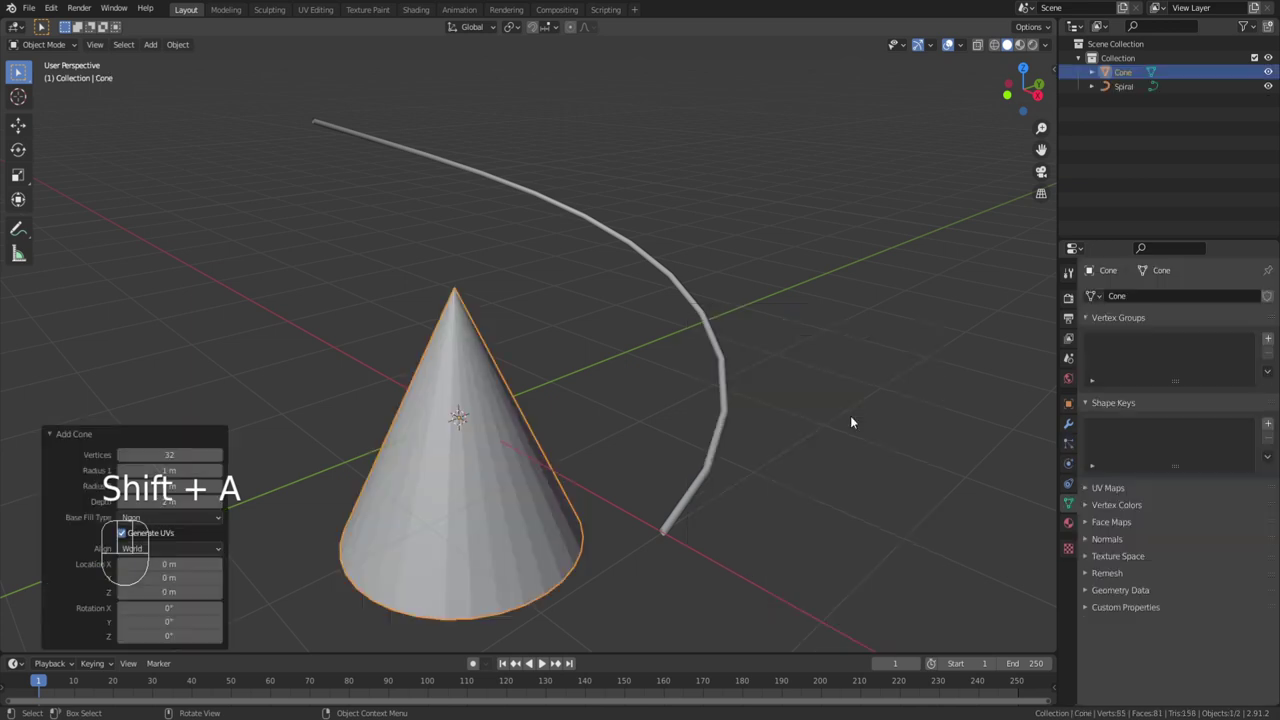
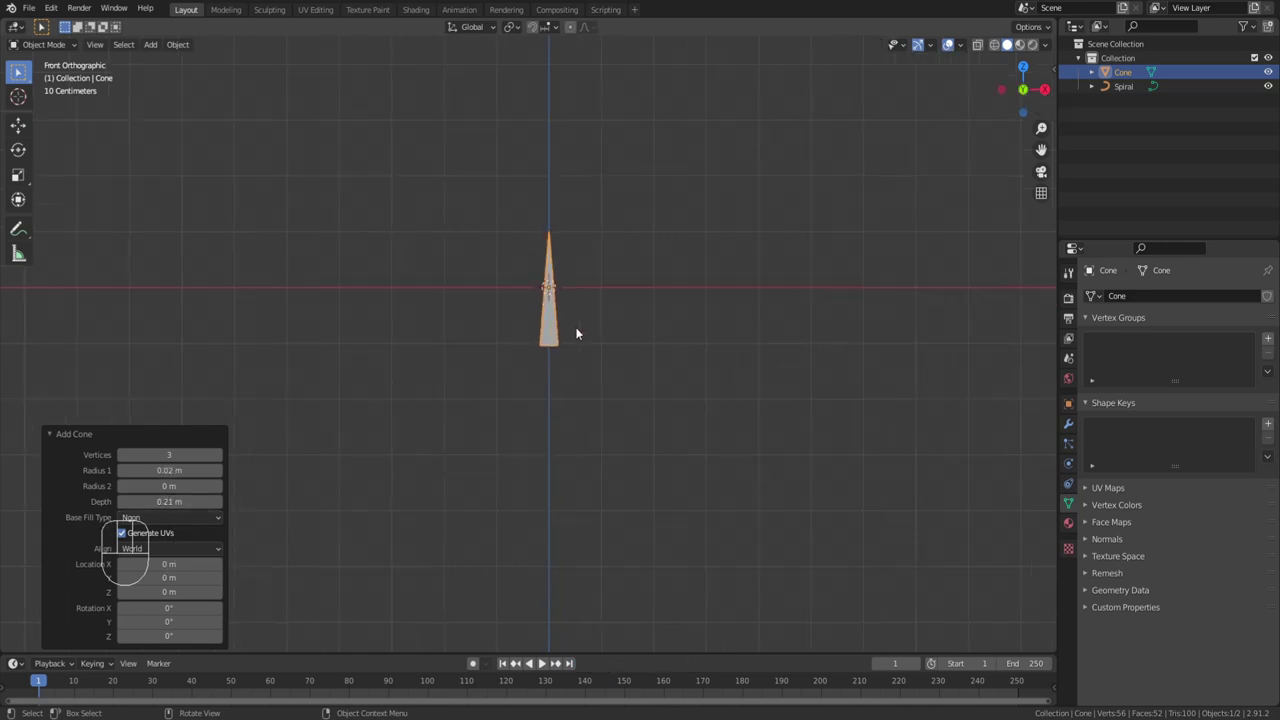
Step: Move the cone's whole mesh up along Z so its base rests on the origin
key(Tab)
key(a)
key(g)
key(z)
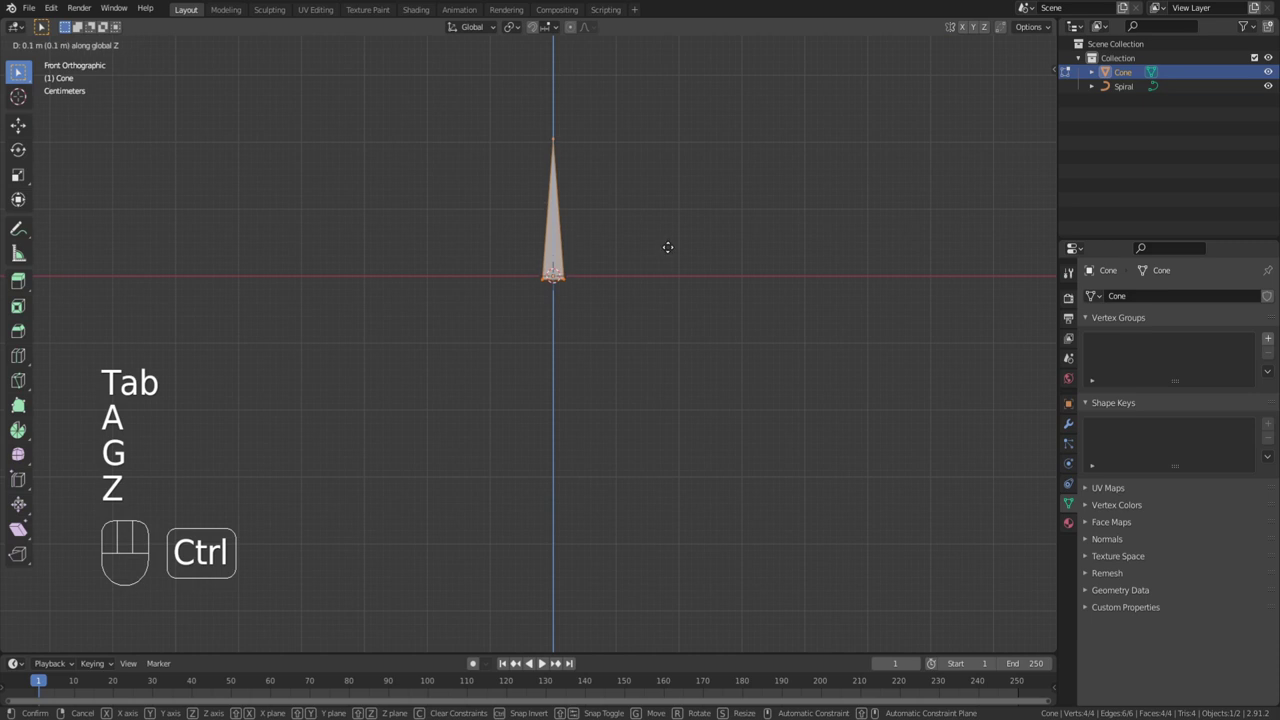
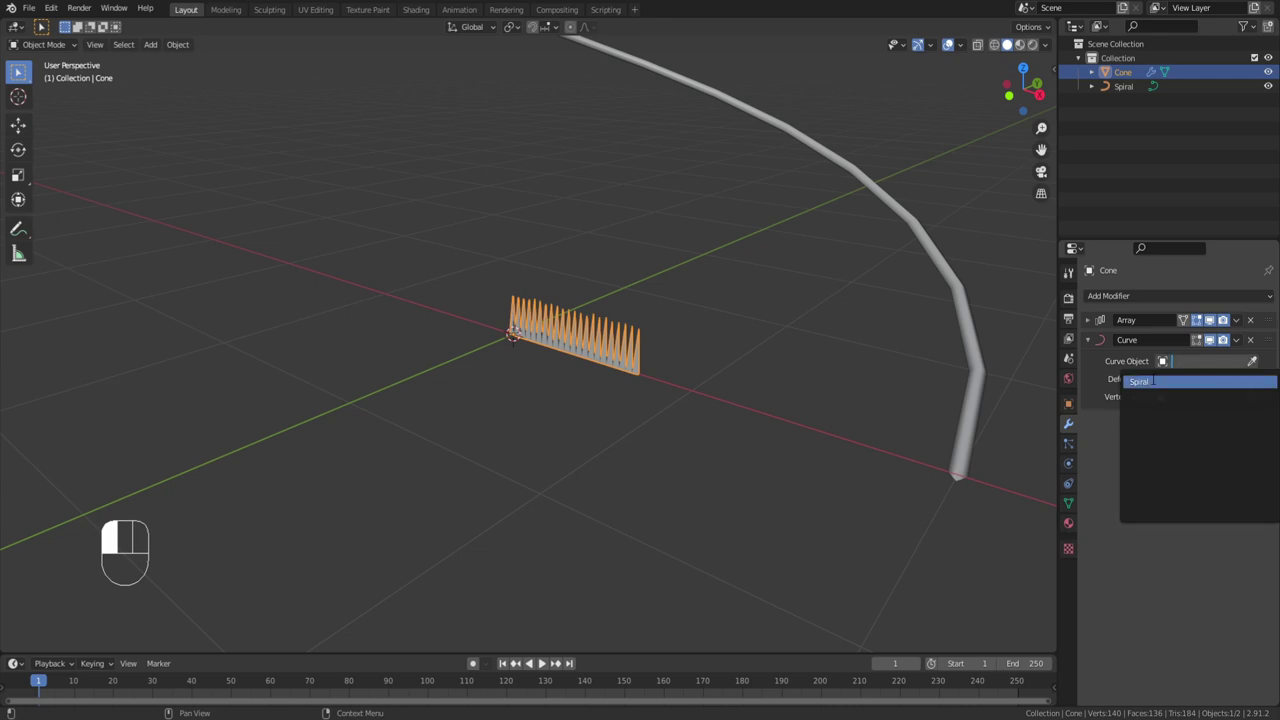
Step: Target the Curve modifier at the Spiral so the 22-spike row bends along the arc
drag(919, 405, 878, 406)
middle_click(603, 195)
middle_click(669, 256)
middle_click(665, 261)
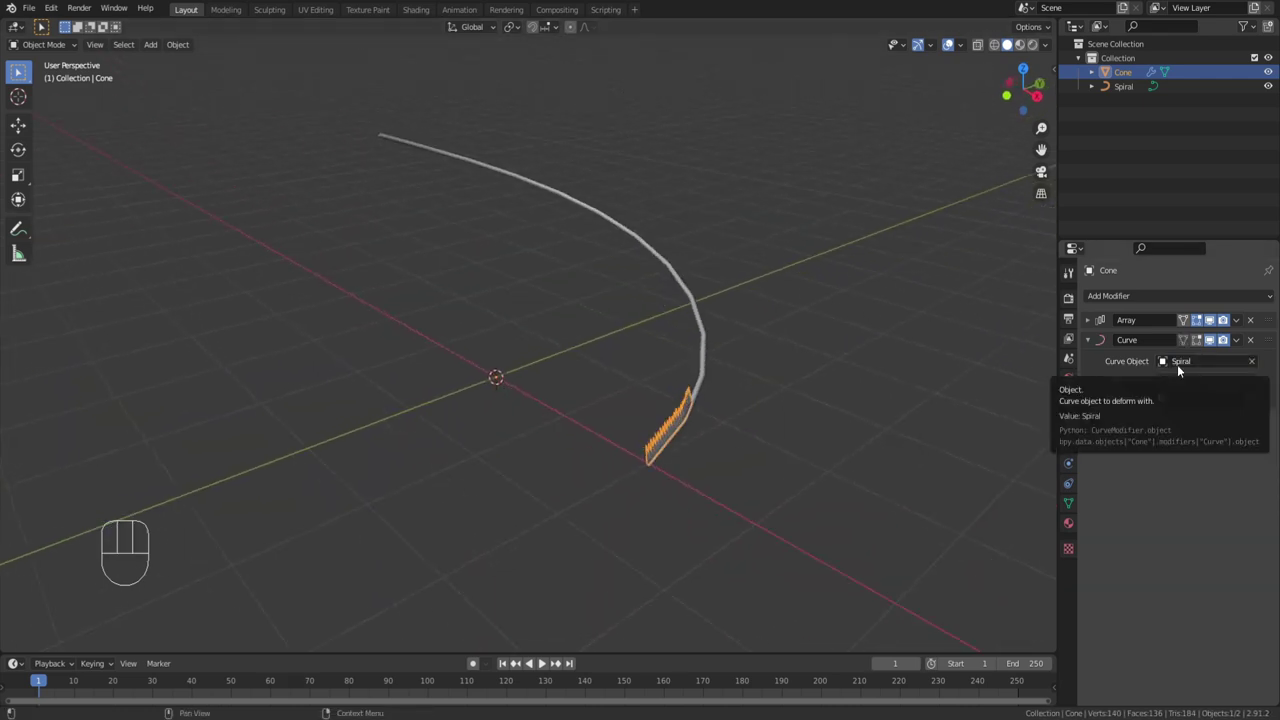
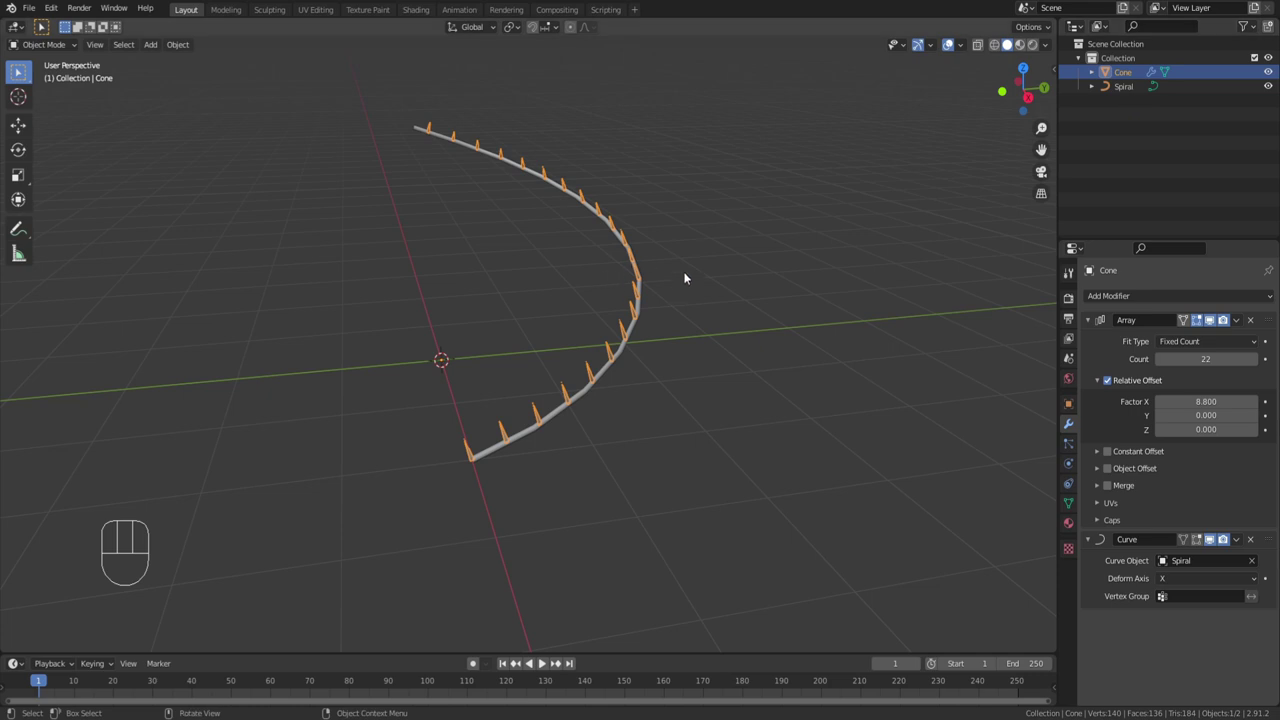
Step: Duplicate the spike row and inspect the leaning thorns along the whole vine
key(shift+d)
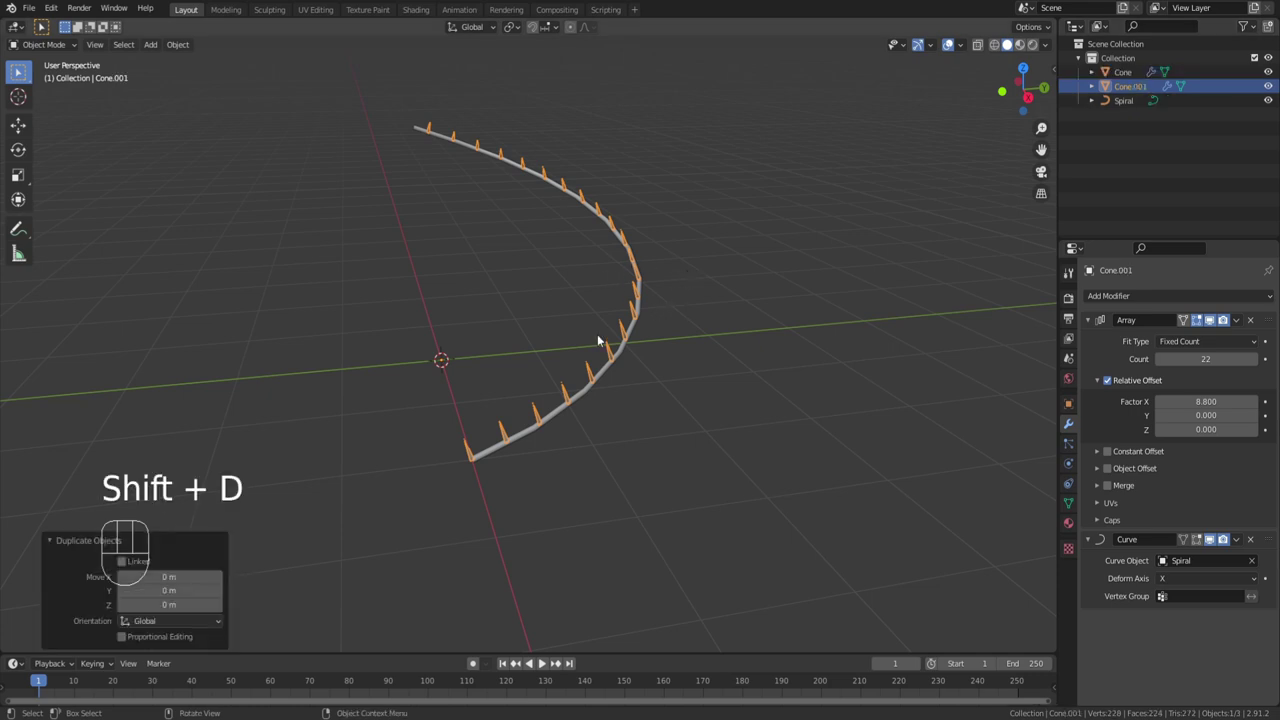
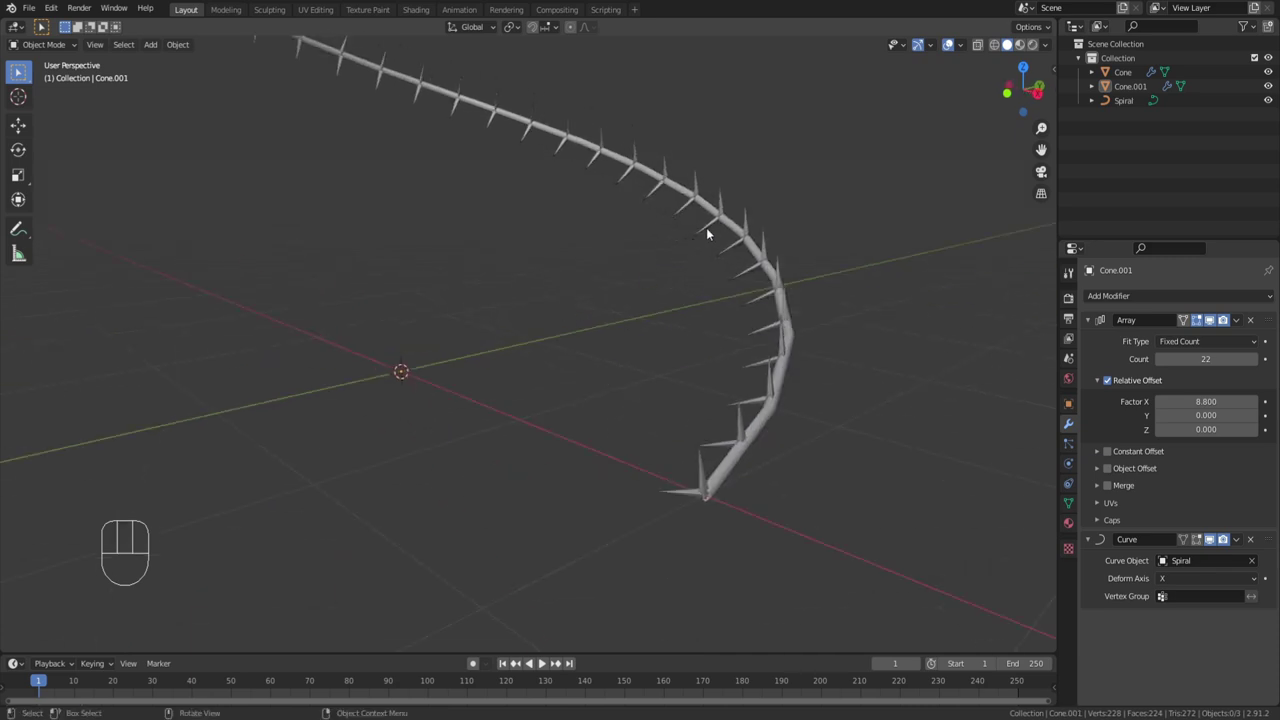
drag(702, 216, 774, 230)
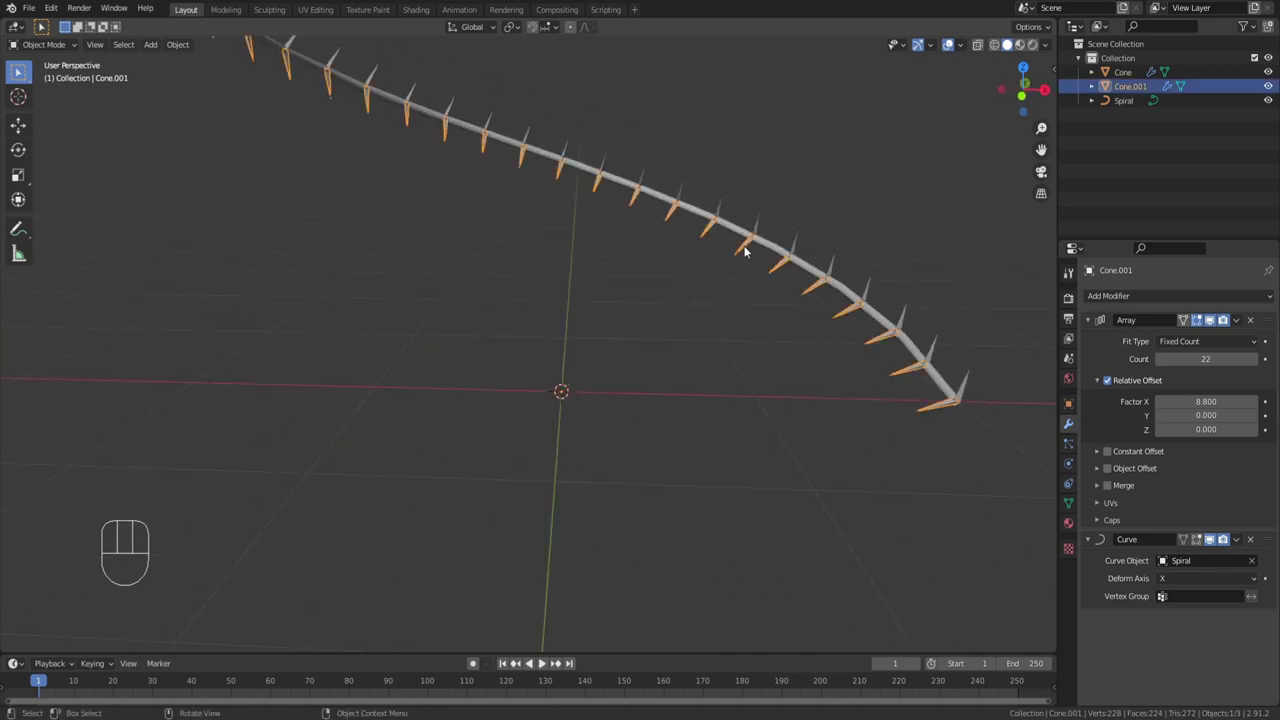
drag(743, 250, 706, 268)
drag(727, 302, 744, 329)
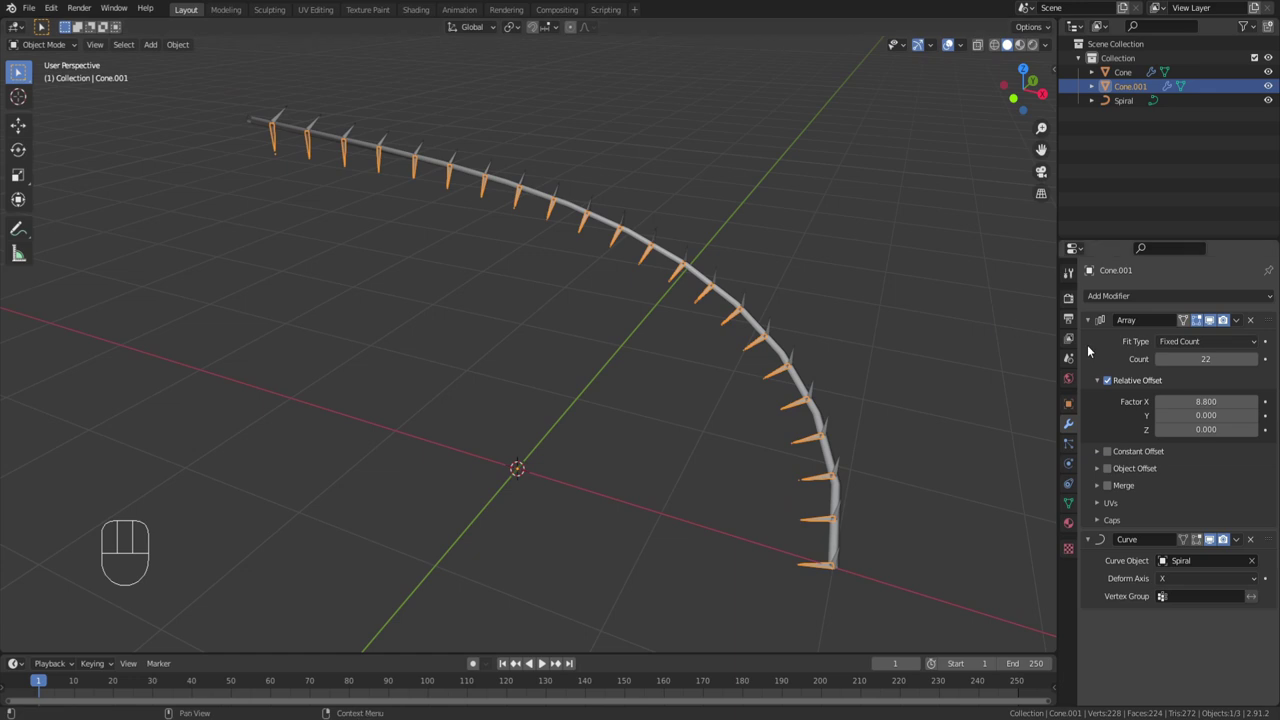
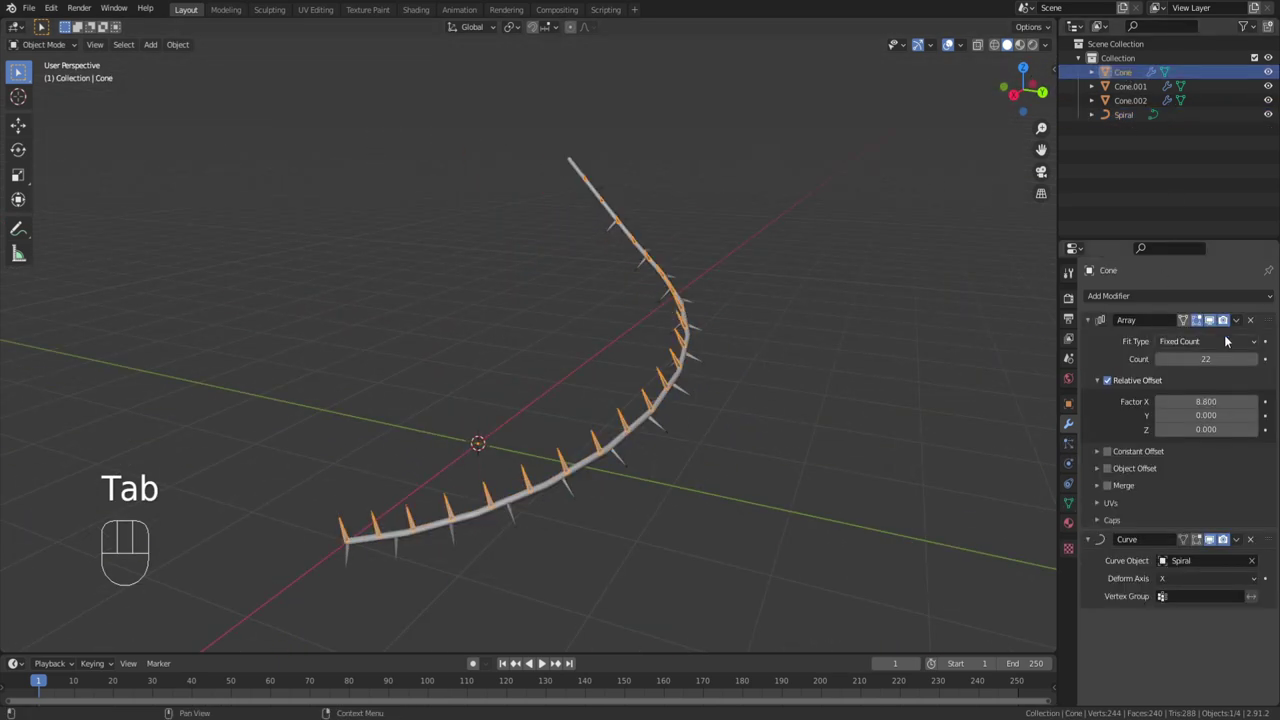
Step: Apply the spike rows' modifiers and convert the Spiral tube to a mesh
drag(1241, 321, 1230, 341)
drag(1237, 323, 1214, 327)
click(1237, 328)
drag(1238, 319, 1219, 276)
drag(1140, 104, 1225, 339)
click(1240, 324)
drag(689, 359, 642, 464)
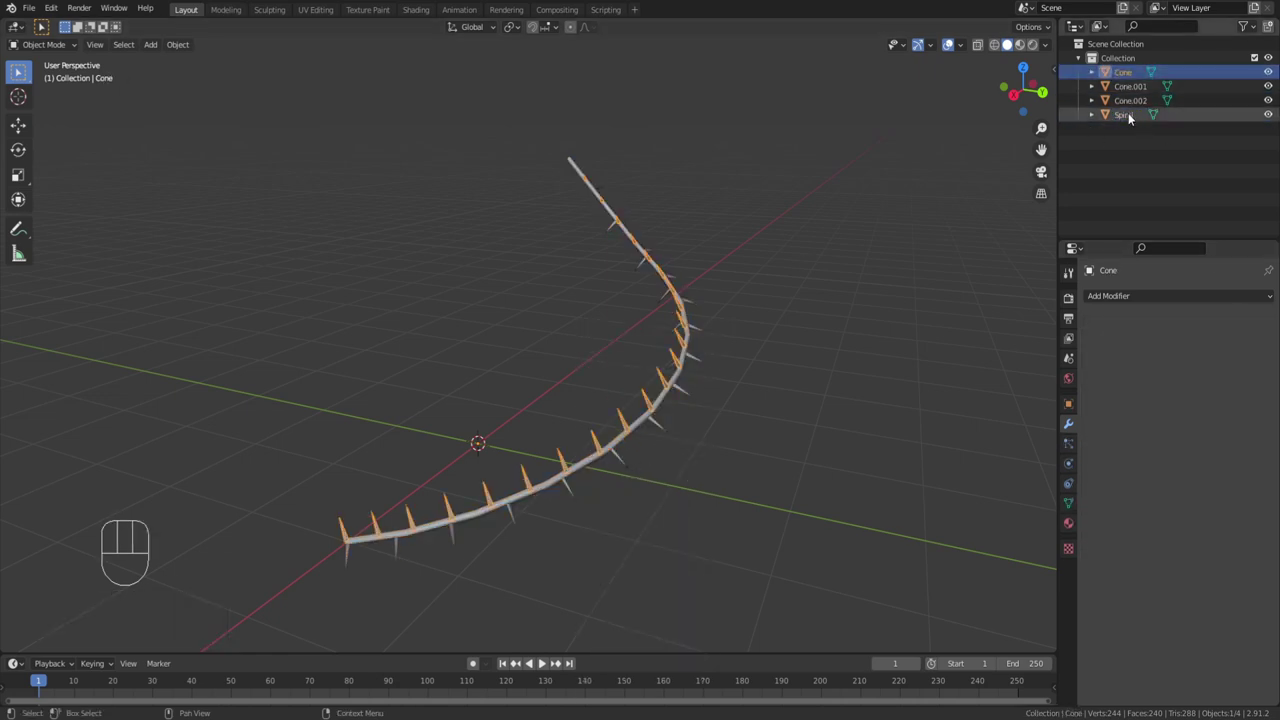
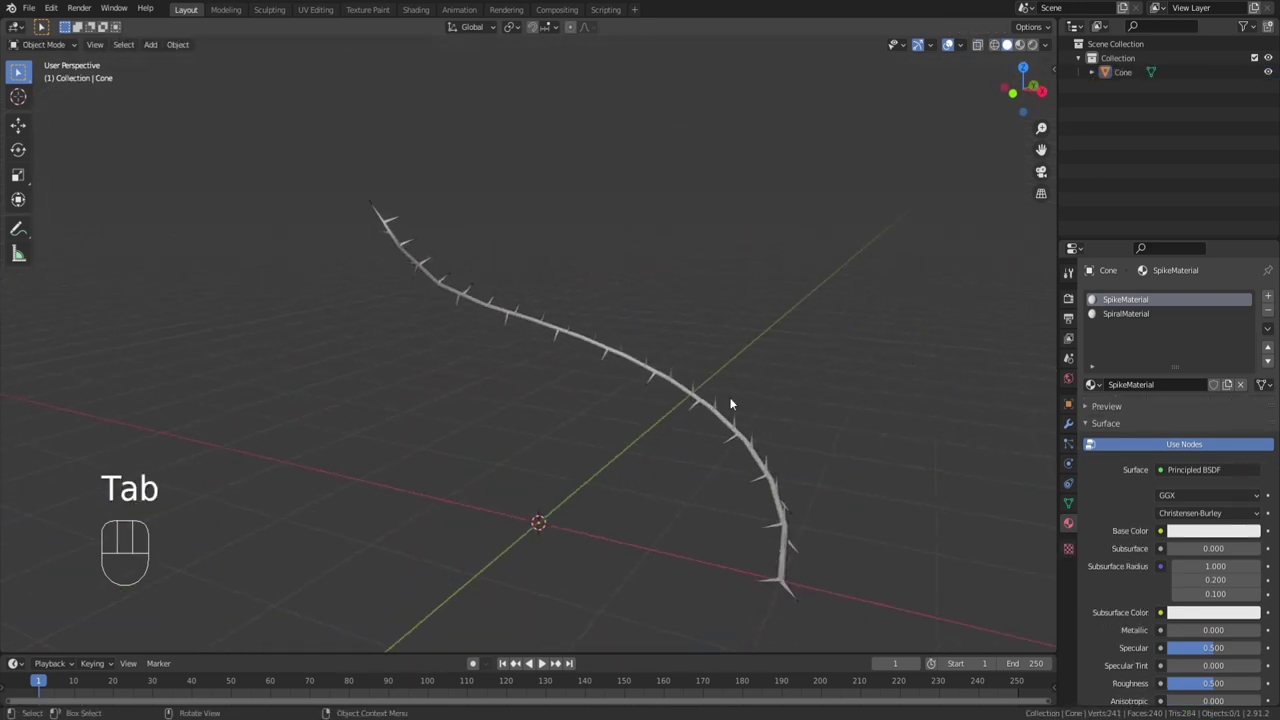
Step: Select the joined thorny vine and duplicate it as Cone.001
drag(690, 391, 708, 424)
key(shift+d)
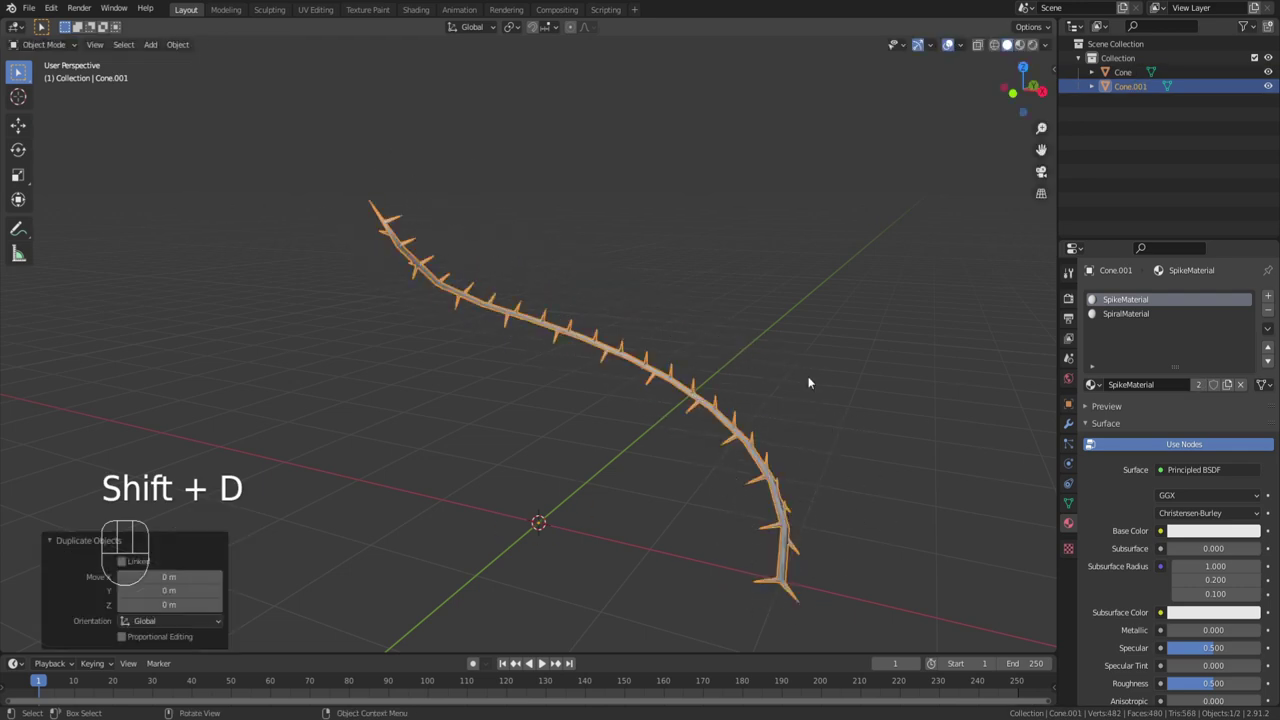